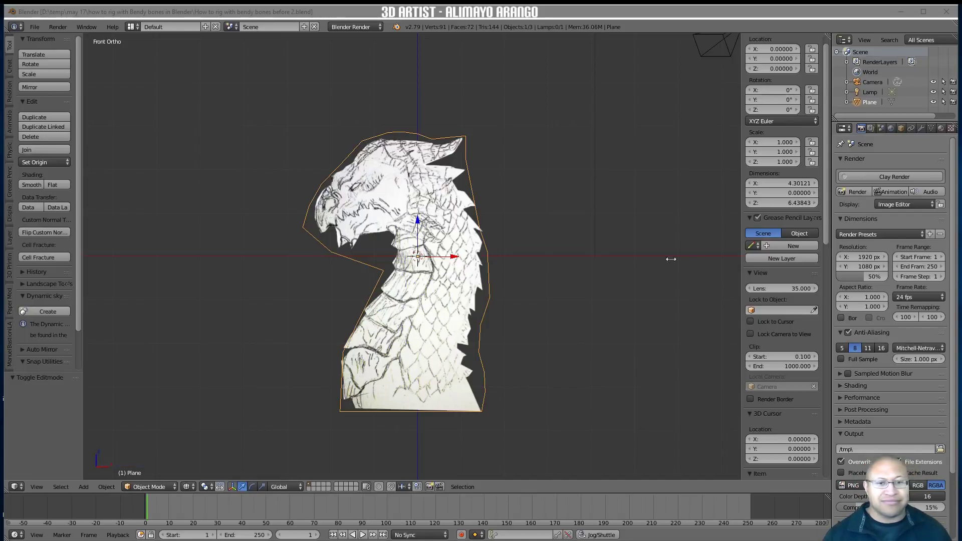
Bring up the File menu from Blender's top header
{"action": "left_click", "coordinate": [632, 387]}
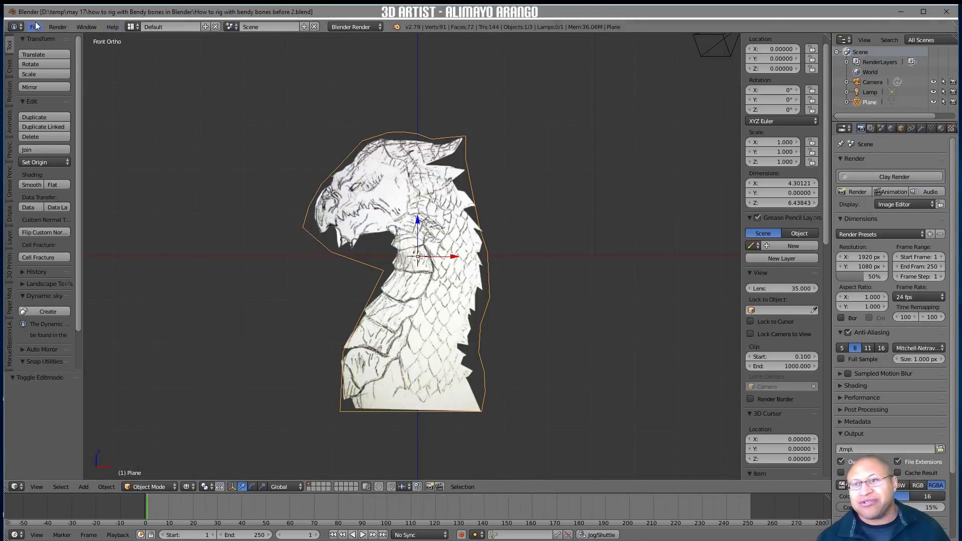
{"action": "left_click", "coordinate": [33, 29]}
Show the Input page of User Preferences with its mouse and key-map settings
{"action": "left_click", "coordinate": [50, 140]}
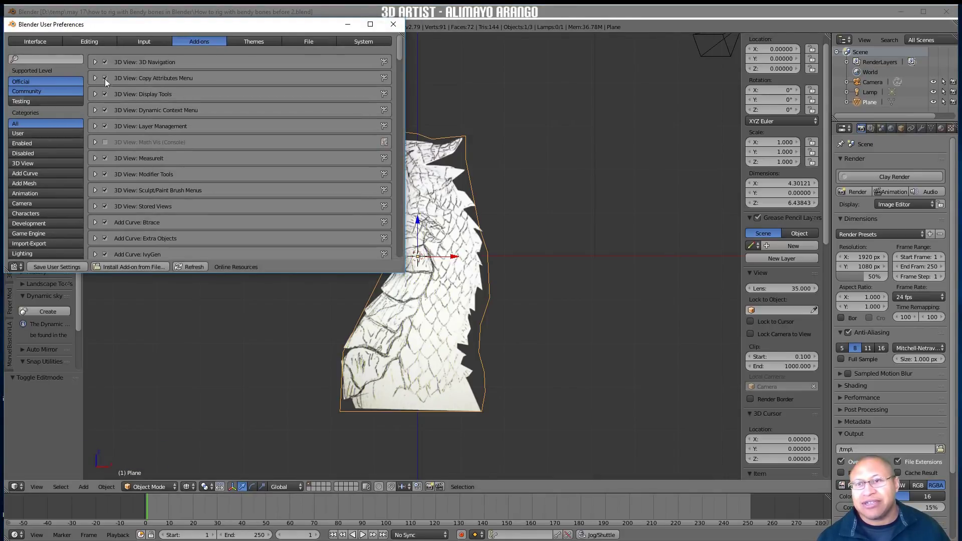
{"action": "left_click", "coordinate": [146, 44]}
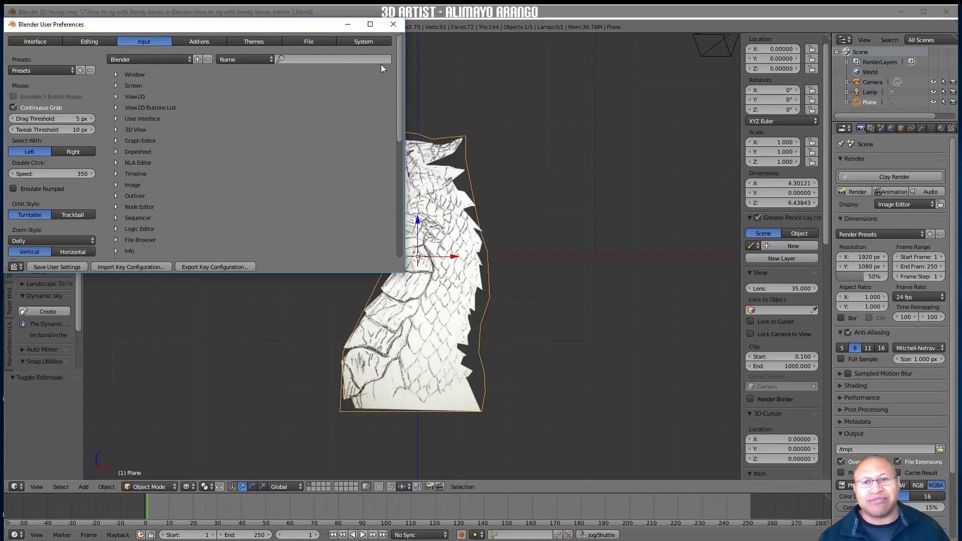
Close User Preferences and deselect everything in the viewport
{"action": "left_click", "coordinate": [397, 26]}
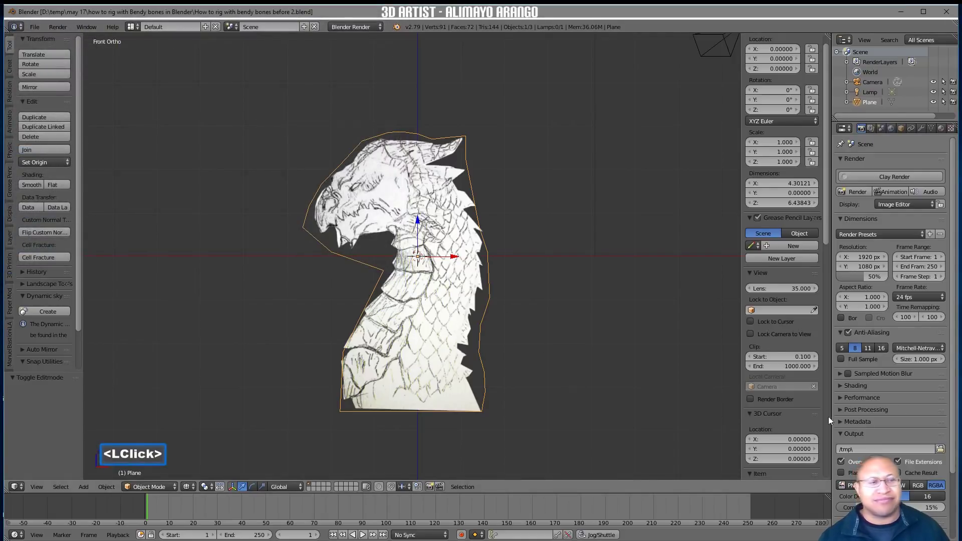
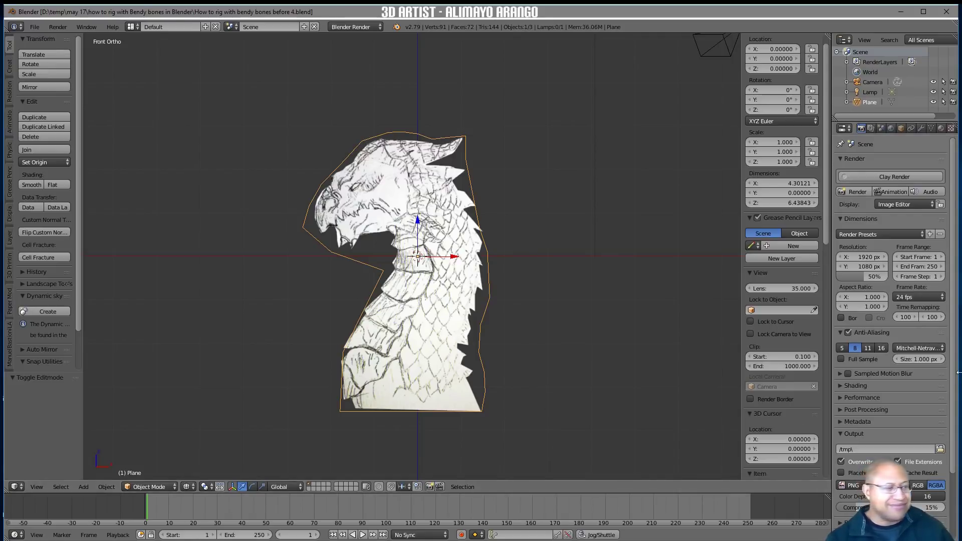
{"action": "left_click", "coordinate": [420, 254]}
{"action": "left_click", "coordinate": [627, 392]}
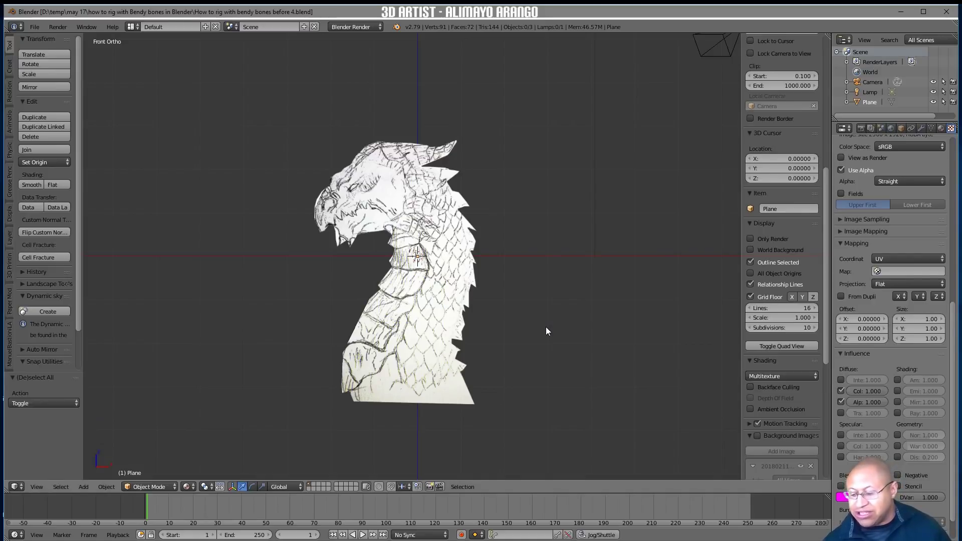
Bring up the Add menu's Armature submenu to choose Single Bone
{"action": "key", "text": "a"}
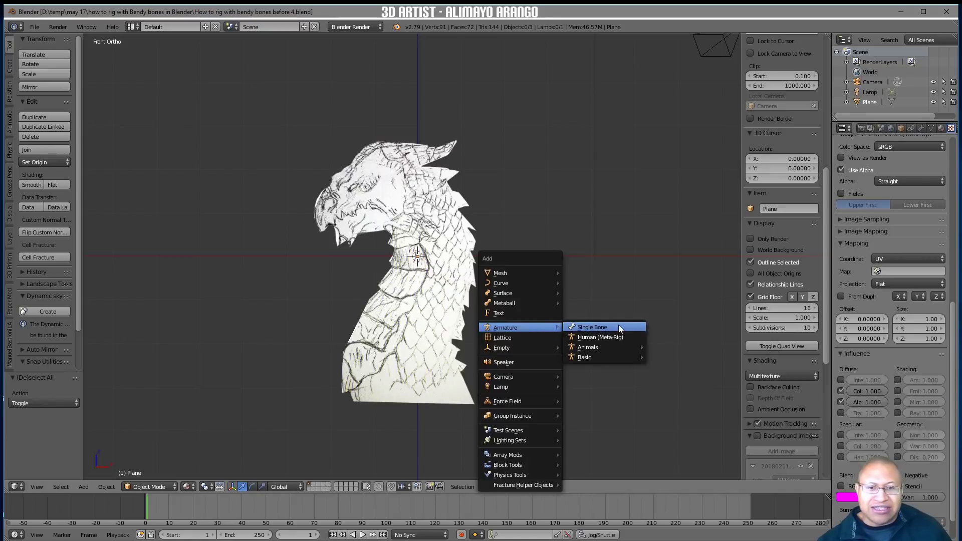
Place the armature bone and start moving it down toward the neck base
{"action": "left_click", "coordinate": [622, 328]}
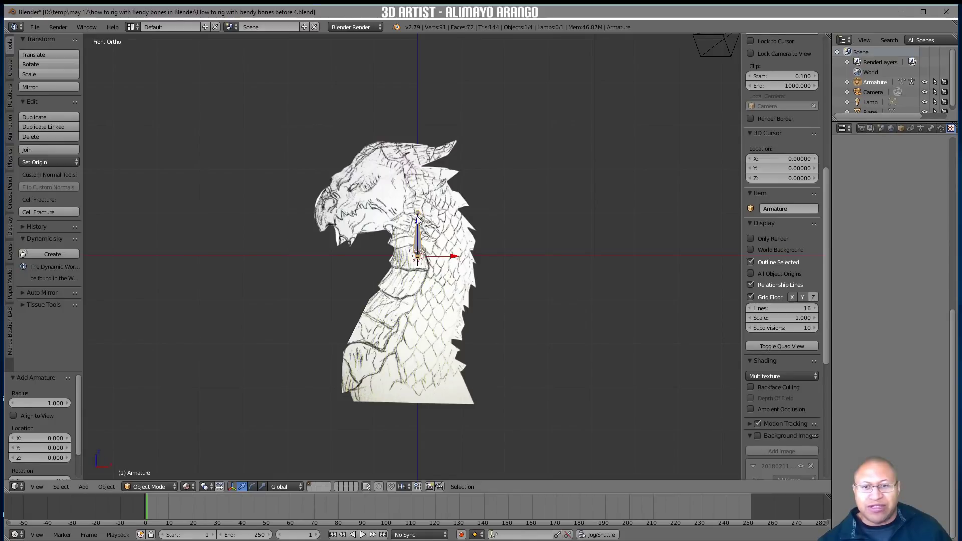
{"action": "left_click", "coordinate": [421, 221]}
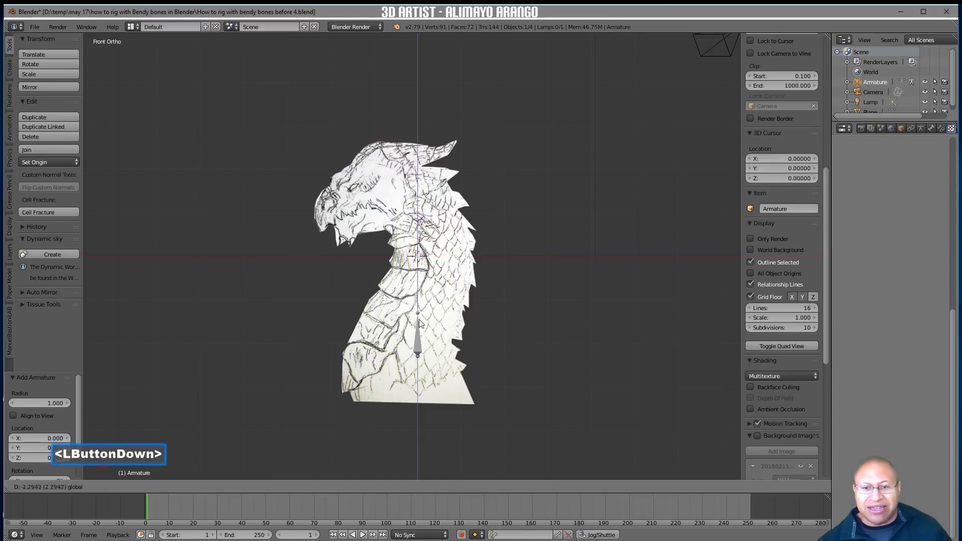